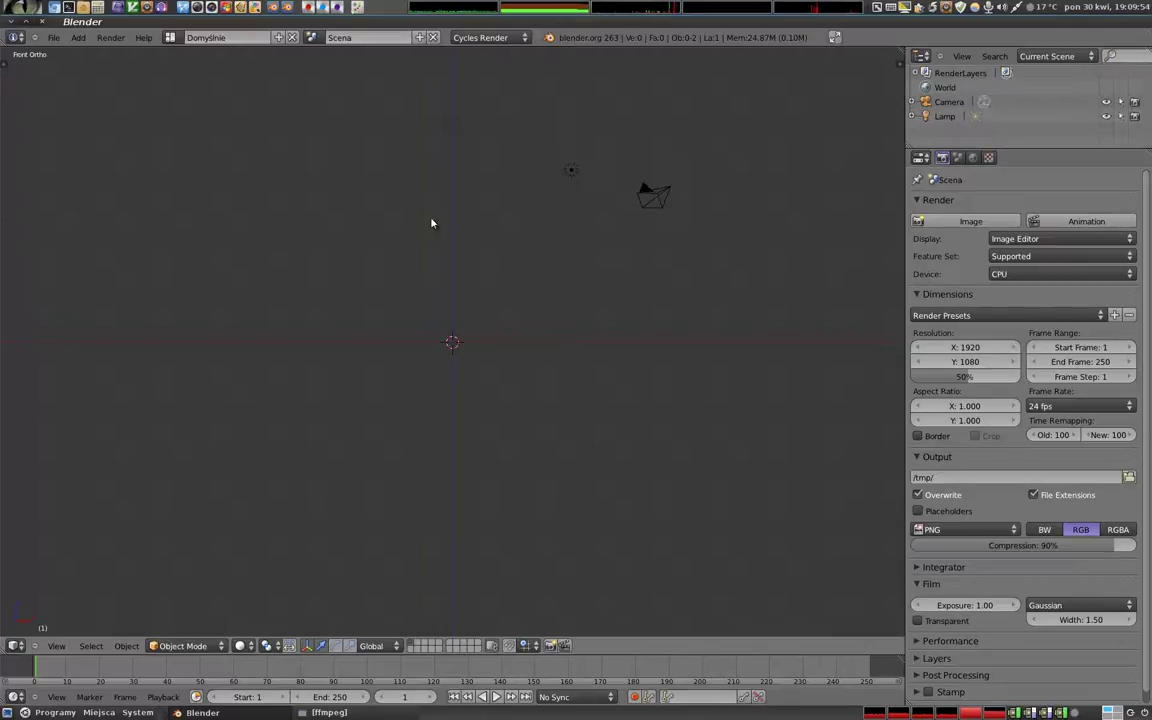
- Bring up the User Preferences to set CUDA as the compute device
{"action": "key", "text": "ctrl+alt+u"}
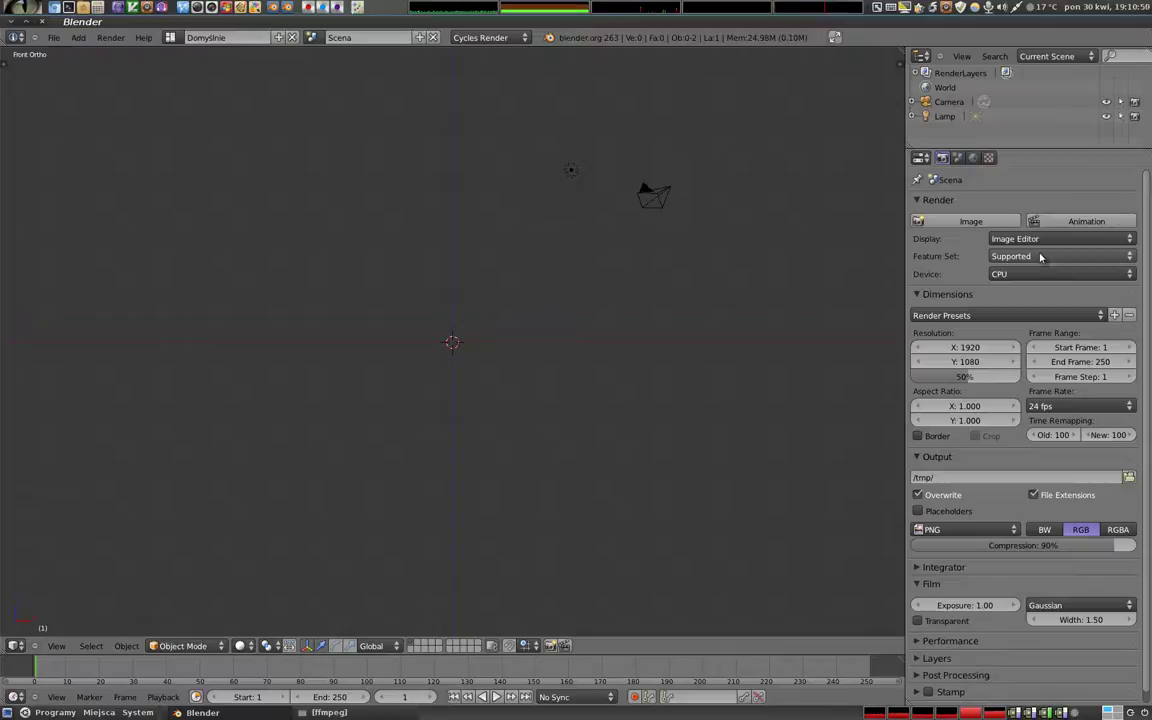
- Set the Cycles feature set to Experimental and the render device to CPU
{"action": "left_click", "coordinate": [1041, 277]}
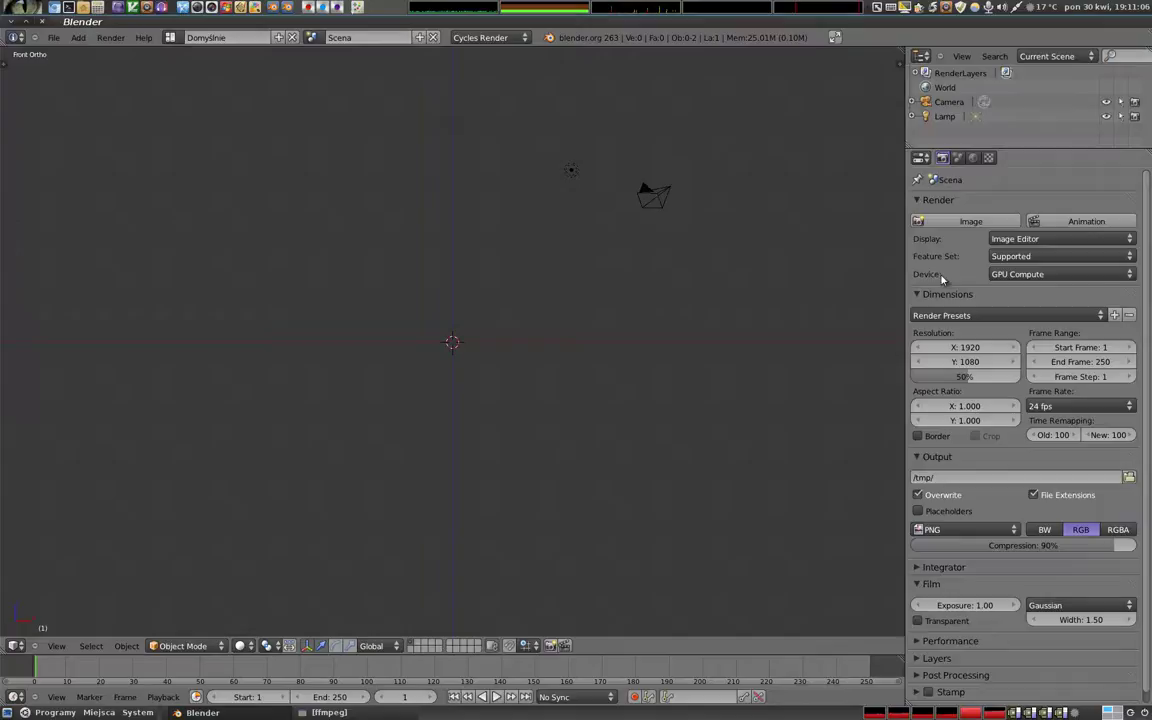
{"action": "left_click", "coordinate": [998, 260]}
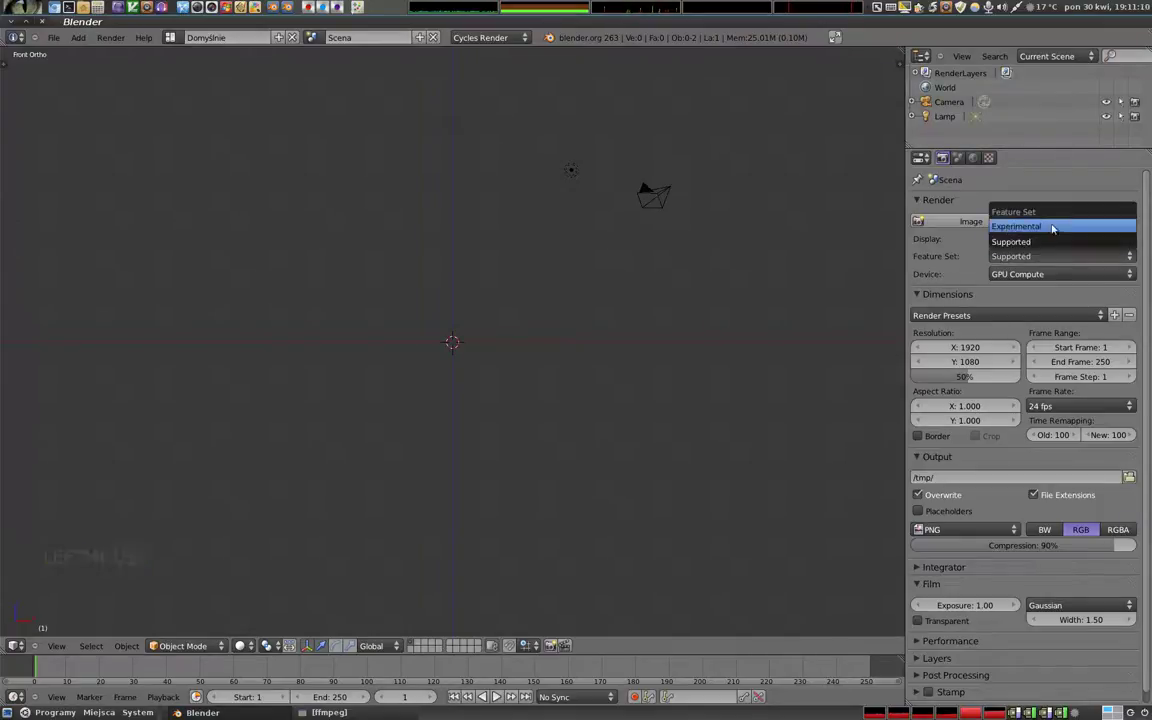
{"action": "left_click", "coordinate": [1043, 279]}
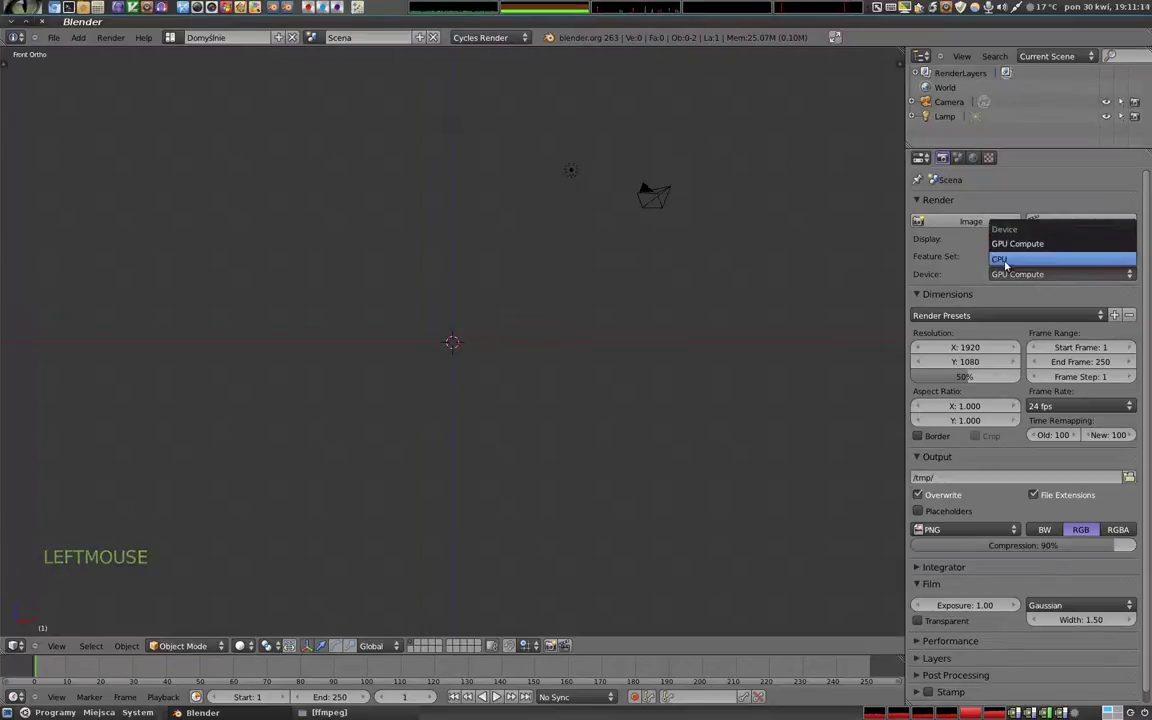
{"action": "left_click", "coordinate": [969, 279]}
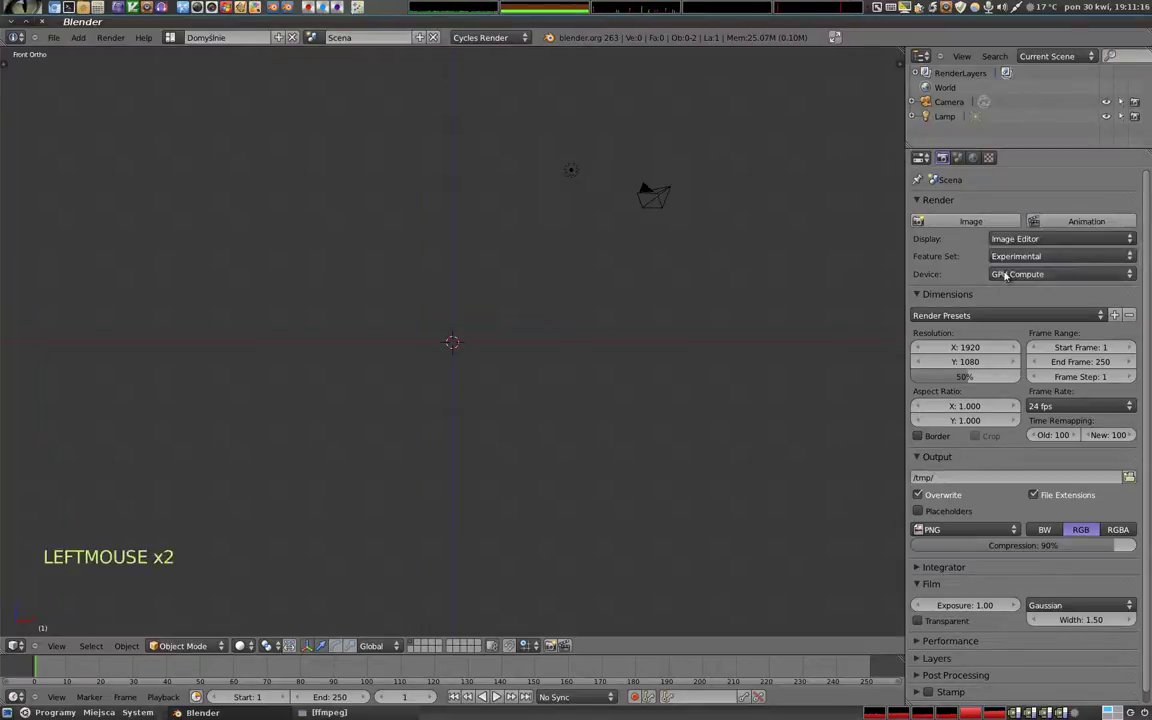
- Add a Suzanne monkey head, give it a Subdivision Surface and smooth shading
{"action": "key", "text": "shift+a"}
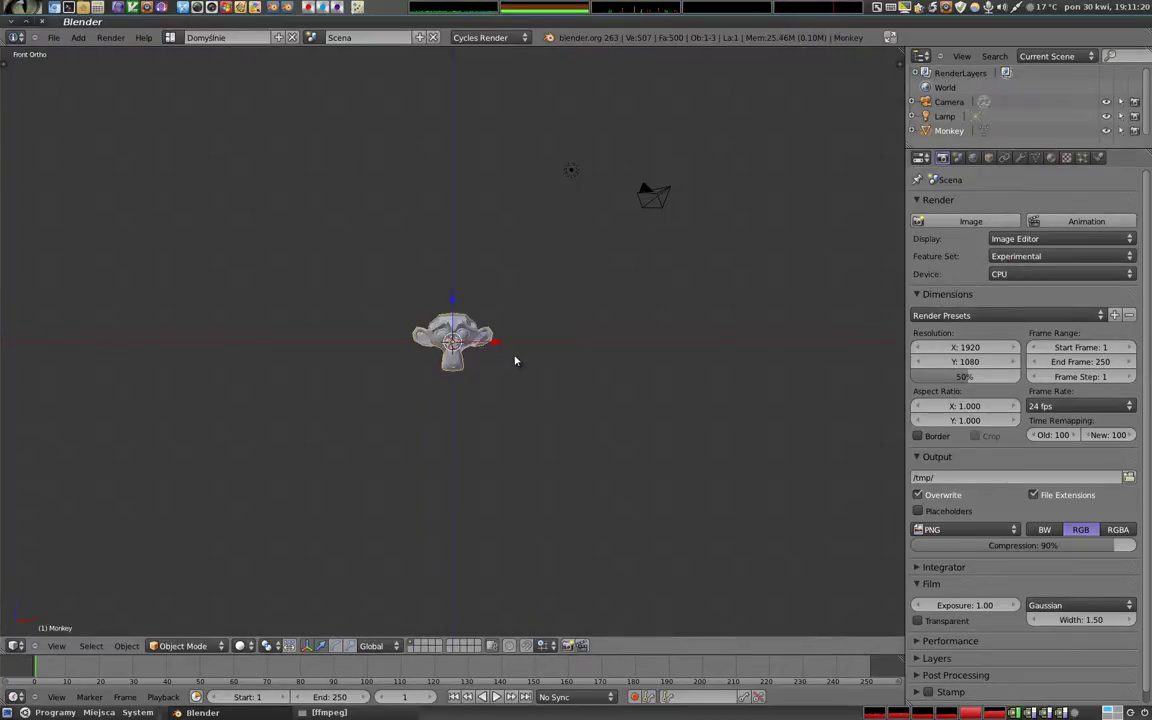
{"action": "key", "text": "ctrl+6"}
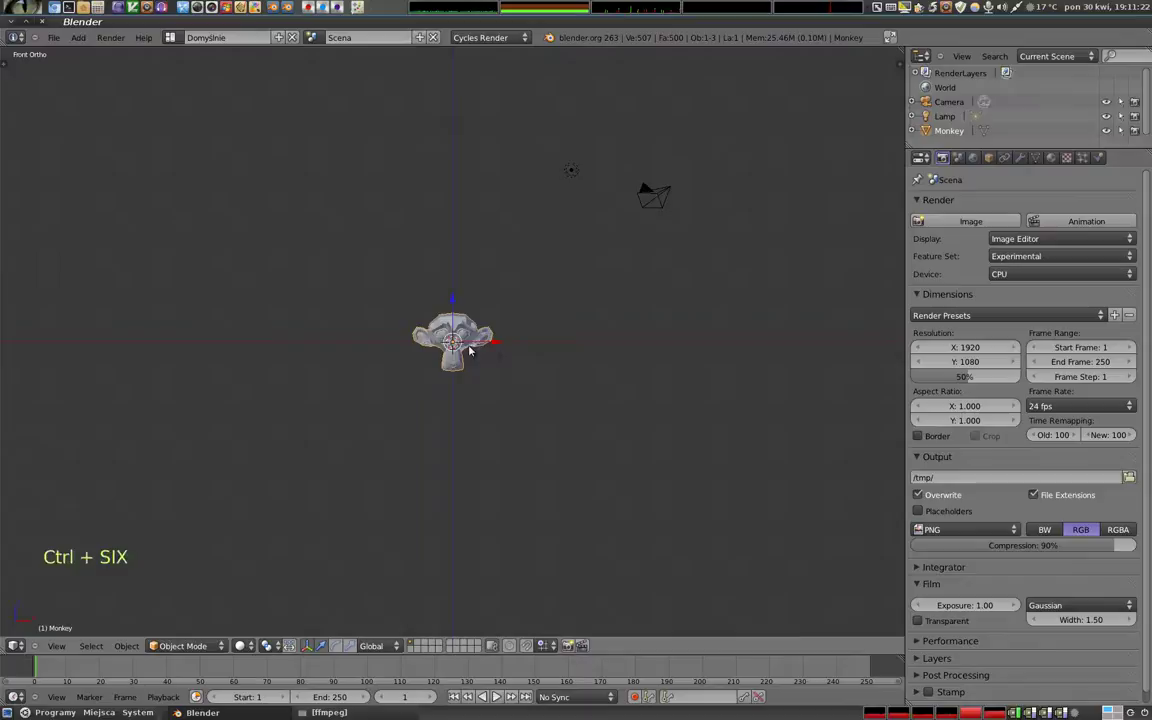
{"action": "scroll", "scroll_direction": "up", "scroll_amount": 3}
{"action": "right_click", "coordinate": [483, 253]}
{"action": "scroll", "scroll_direction": "up", "scroll_amount": 3}
{"action": "key", "text": "ctrl+6"}
{"action": "key", "text": "ctrl+5"}
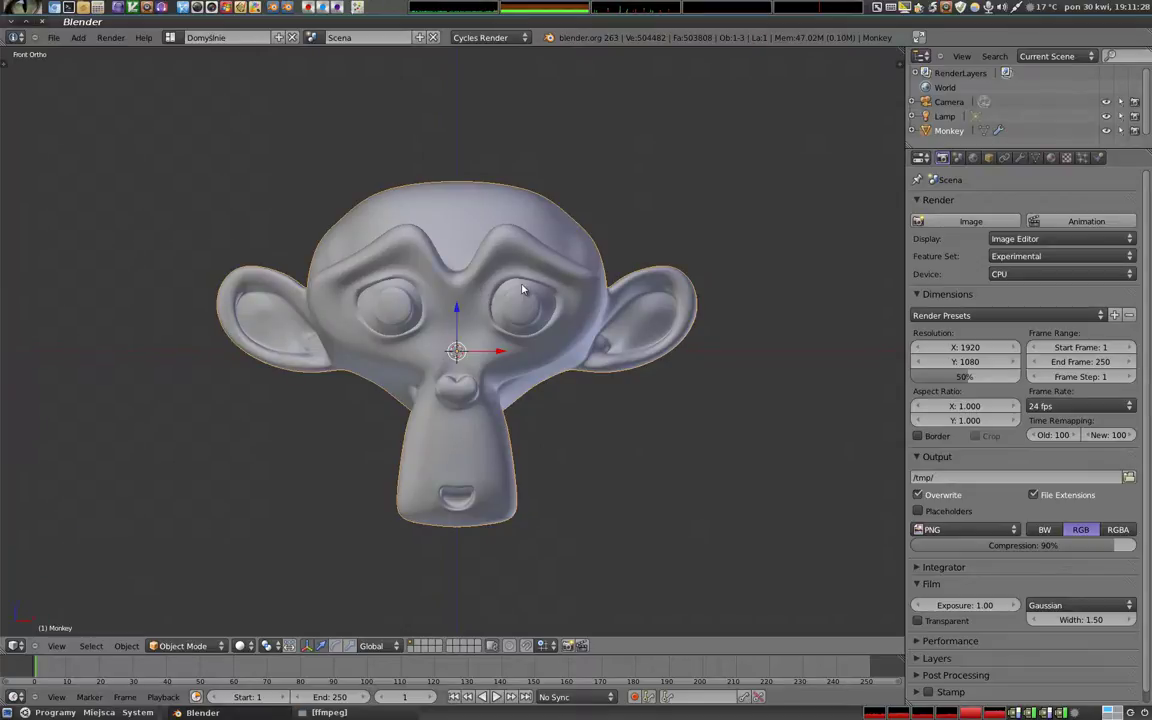
{"action": "middle_click", "coordinate": [467, 348]}
{"action": "middle_click", "coordinate": [374, 242]}
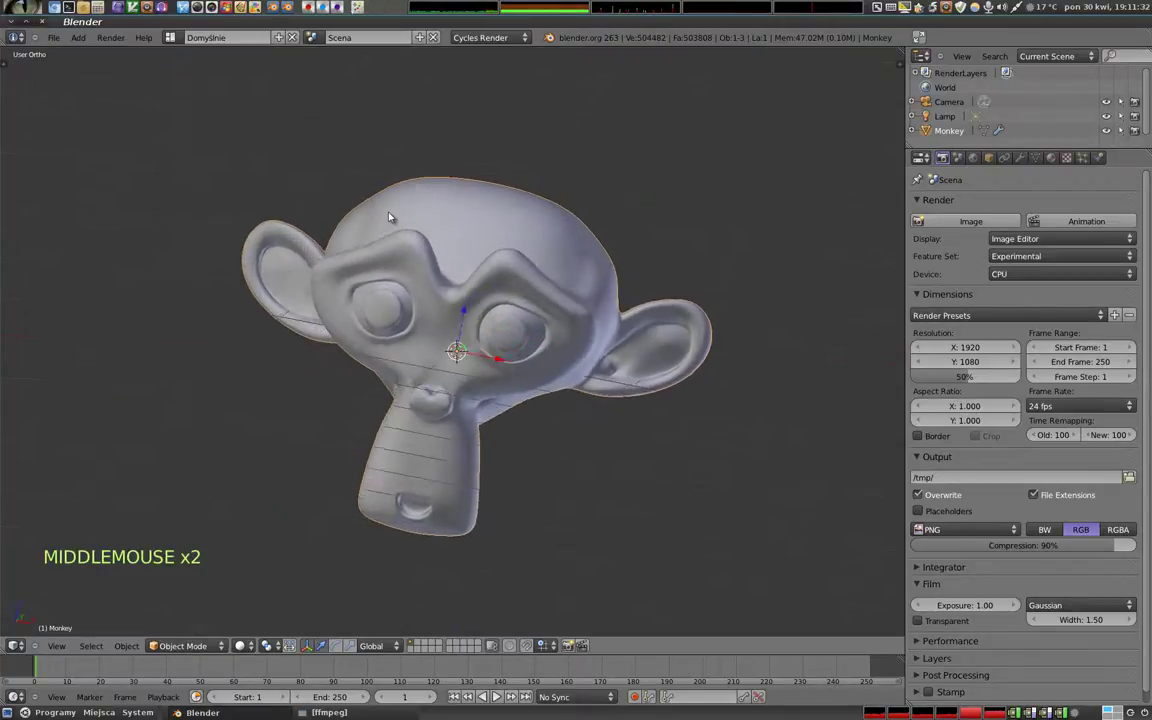
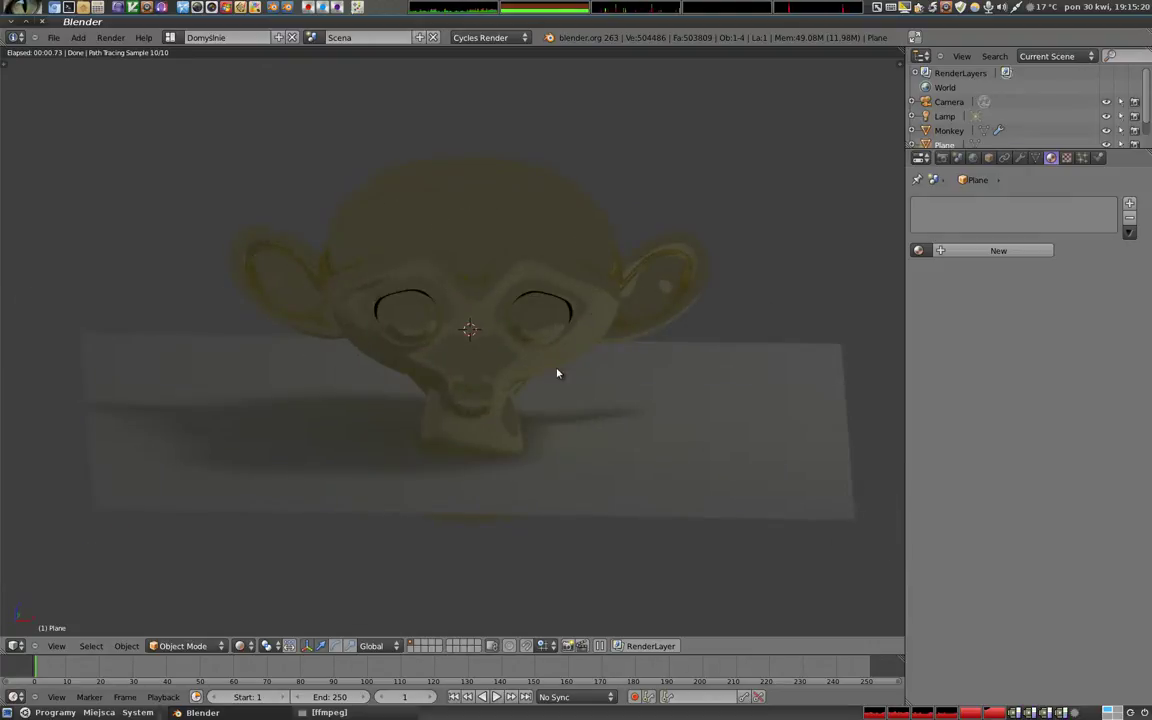
- Enlarge the lamp to size 100, switch it to node-based emission and raise its strength
{"action": "left_click", "coordinate": [948, 124]}
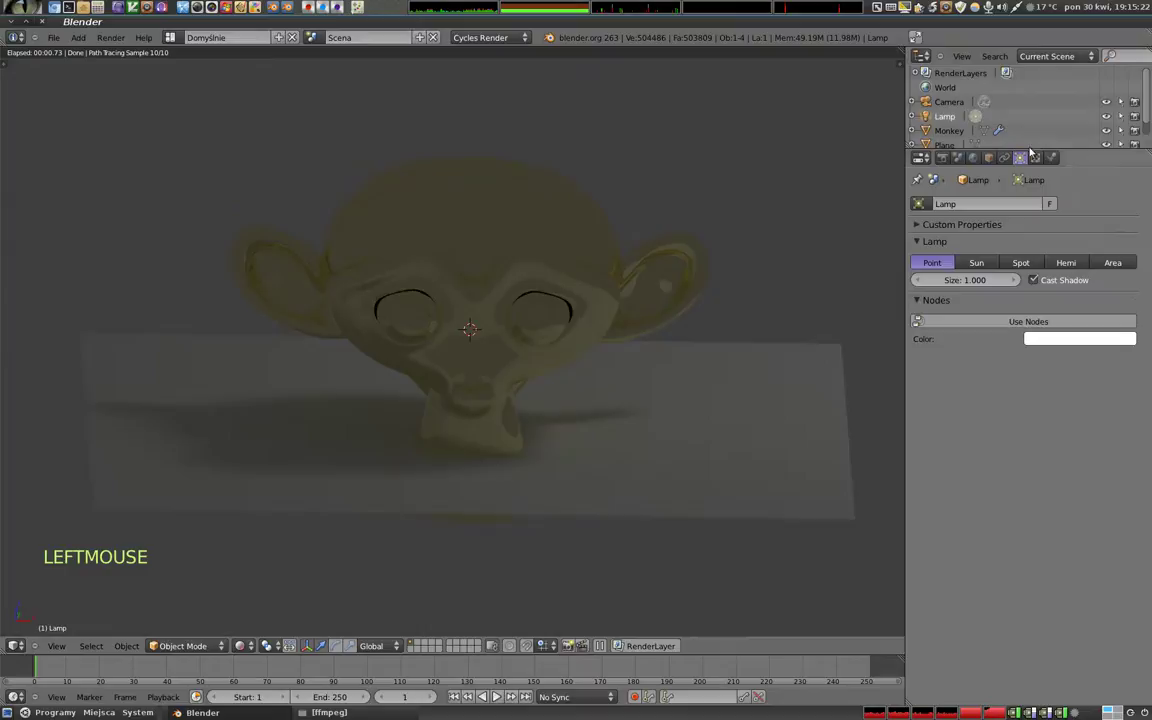
{"action": "left_click", "coordinate": [973, 286]}
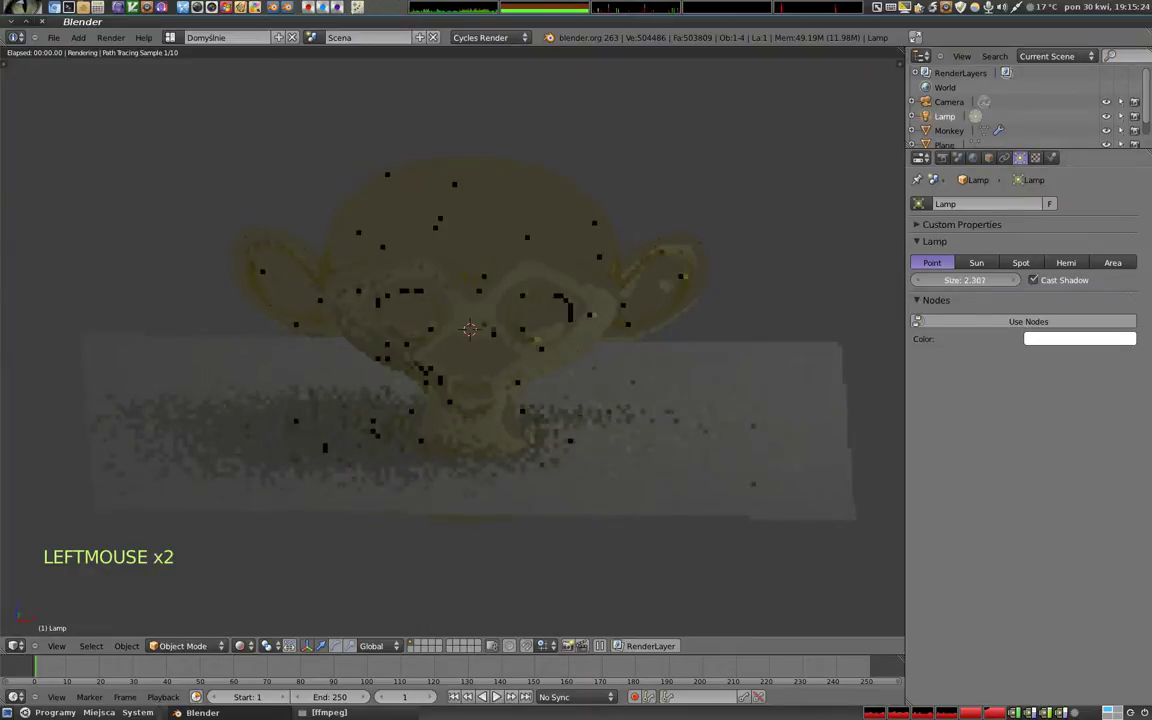
{"action": "left_click", "coordinate": [977, 282]}
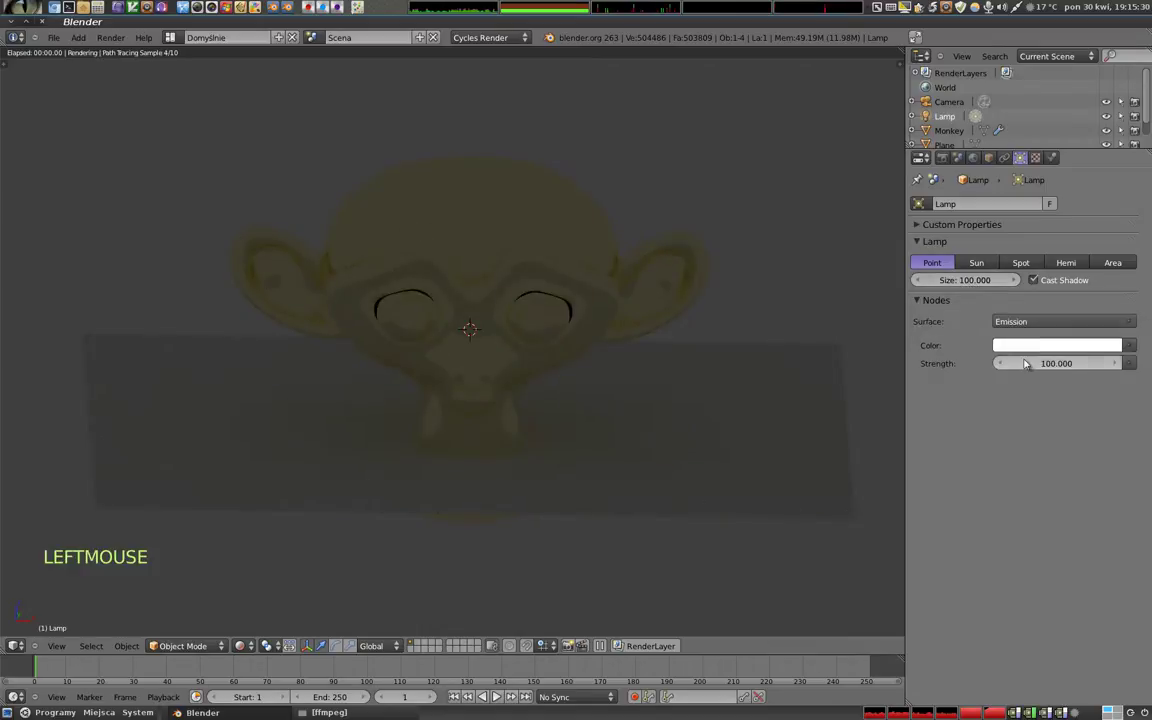
{"action": "left_click", "coordinate": [1067, 367]}
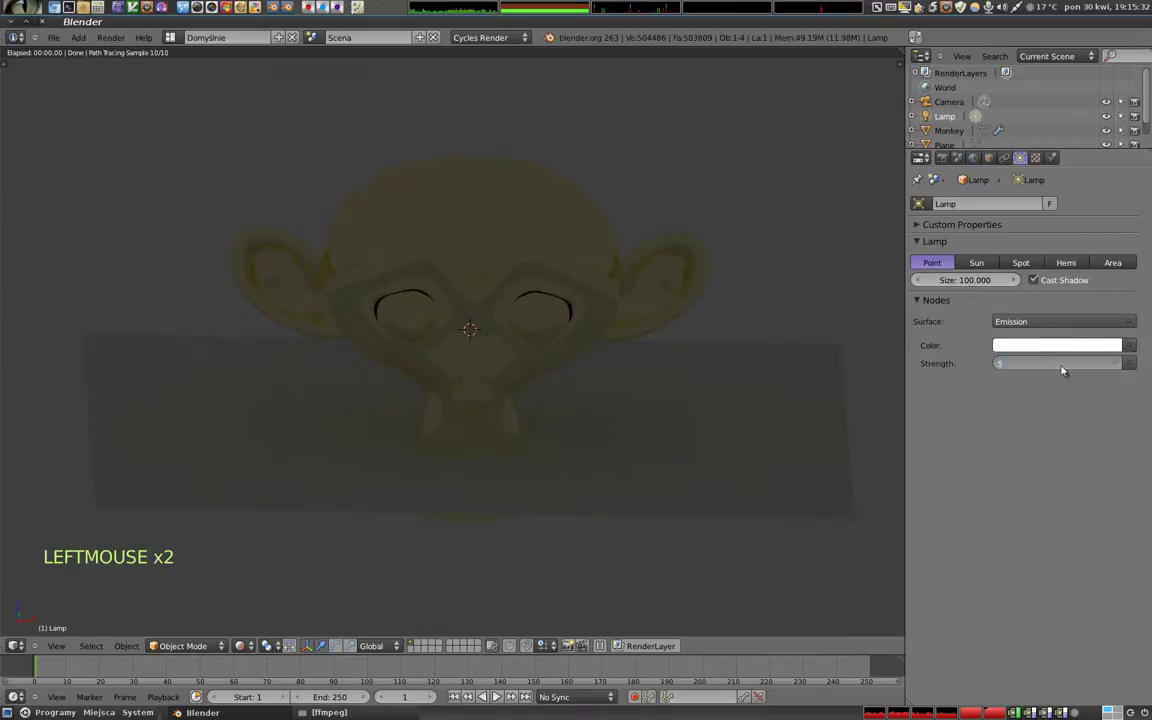
{"action": "left_click", "coordinate": [967, 285]}
- Select the monkey and orbit to watch its soft shadow render across the plane
{"action": "middle_click", "coordinate": [502, 378]}
{"action": "middle_click", "coordinate": [478, 307]}
{"action": "right_click", "coordinate": [468, 380]}
{"action": "middle_click", "coordinate": [476, 390]}
{"action": "middle_click", "coordinate": [282, 346]}
{"action": "middle_click", "coordinate": [488, 488]}
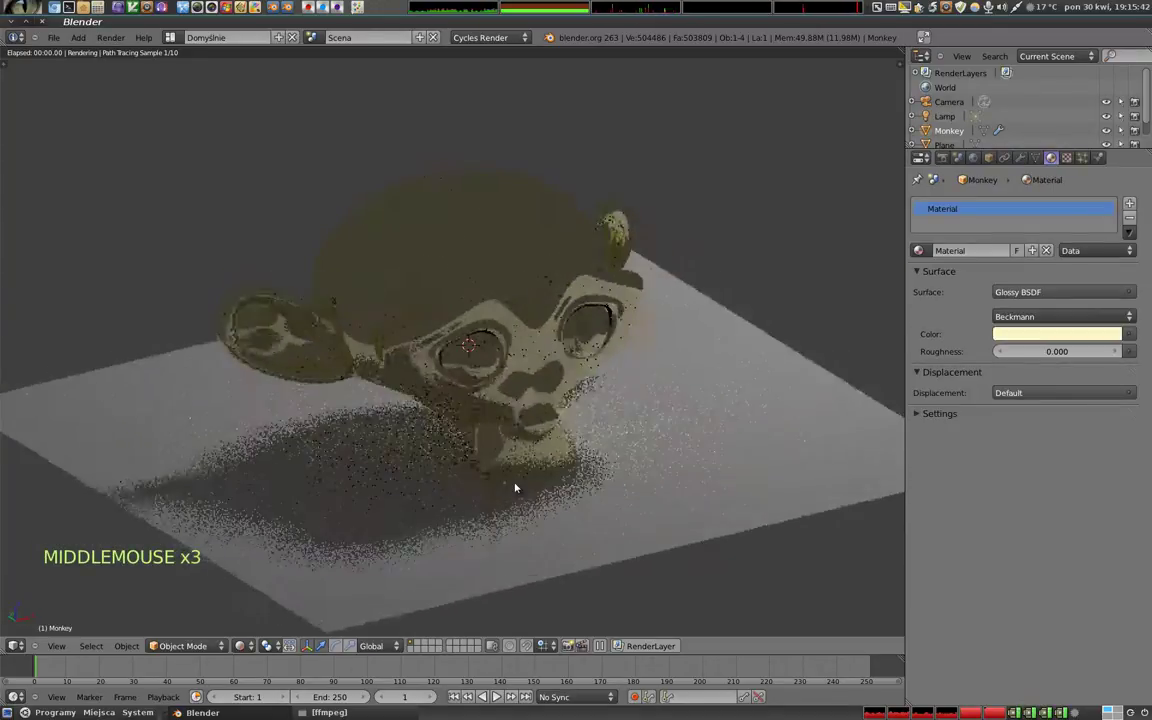
{"action": "middle_click", "coordinate": [481, 468]}
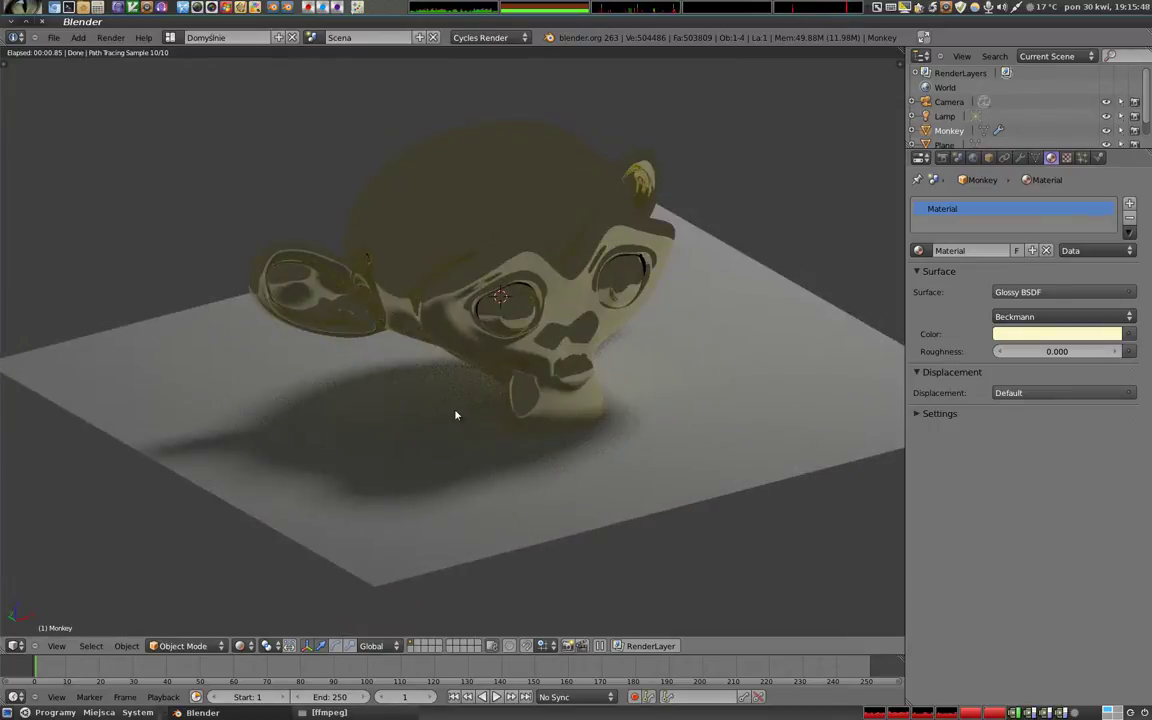
{"action": "middle_click", "coordinate": [456, 444]}
- Change the monkey's material surface from Glossy BSDF to Glass BSDF (IOR 1.450)
{"action": "middle_click", "coordinate": [449, 442]}
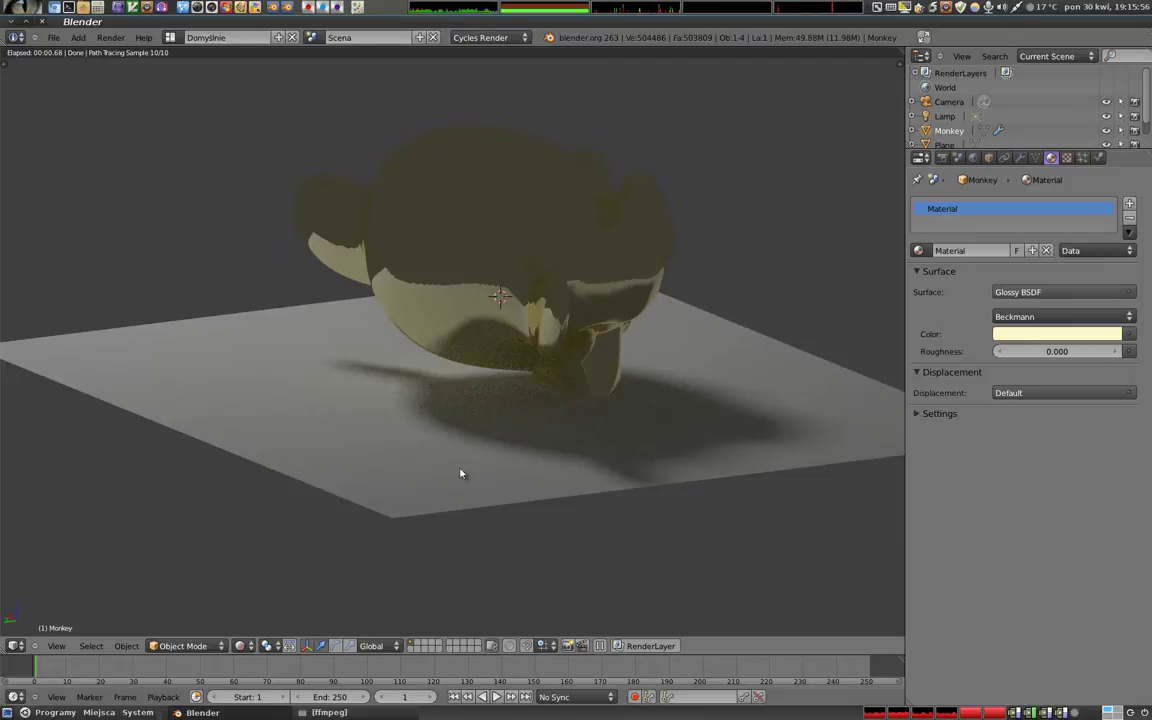
{"action": "middle_click", "coordinate": [586, 423]}
{"action": "middle_click", "coordinate": [434, 327]}
{"action": "scroll", "scroll_direction": "up", "scroll_amount": 3}
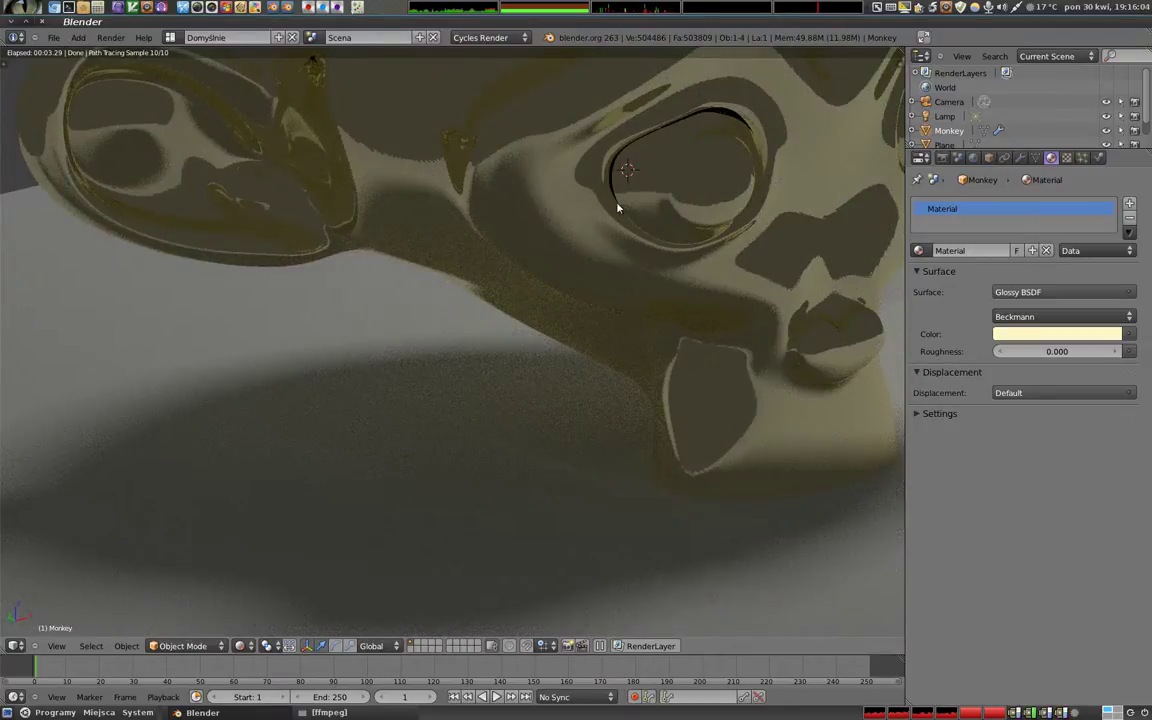
{"action": "right_click", "coordinate": [678, 258]}
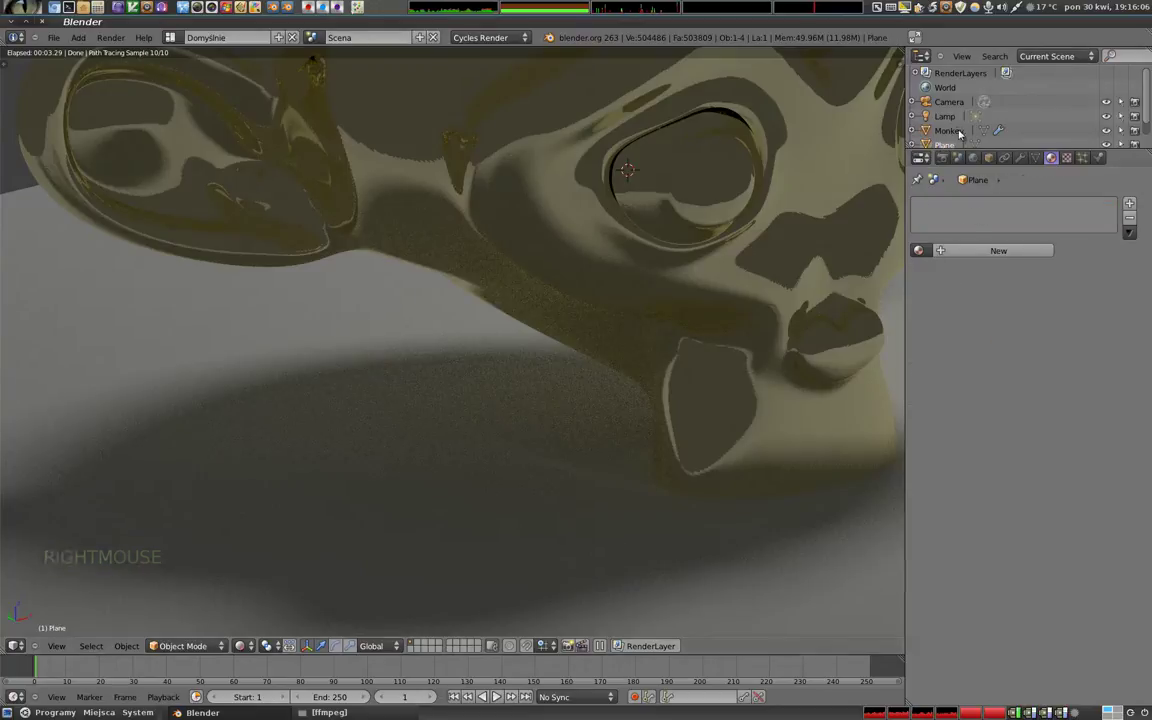
{"action": "left_click", "coordinate": [952, 133]}
{"action": "left_click", "coordinate": [1027, 318]}
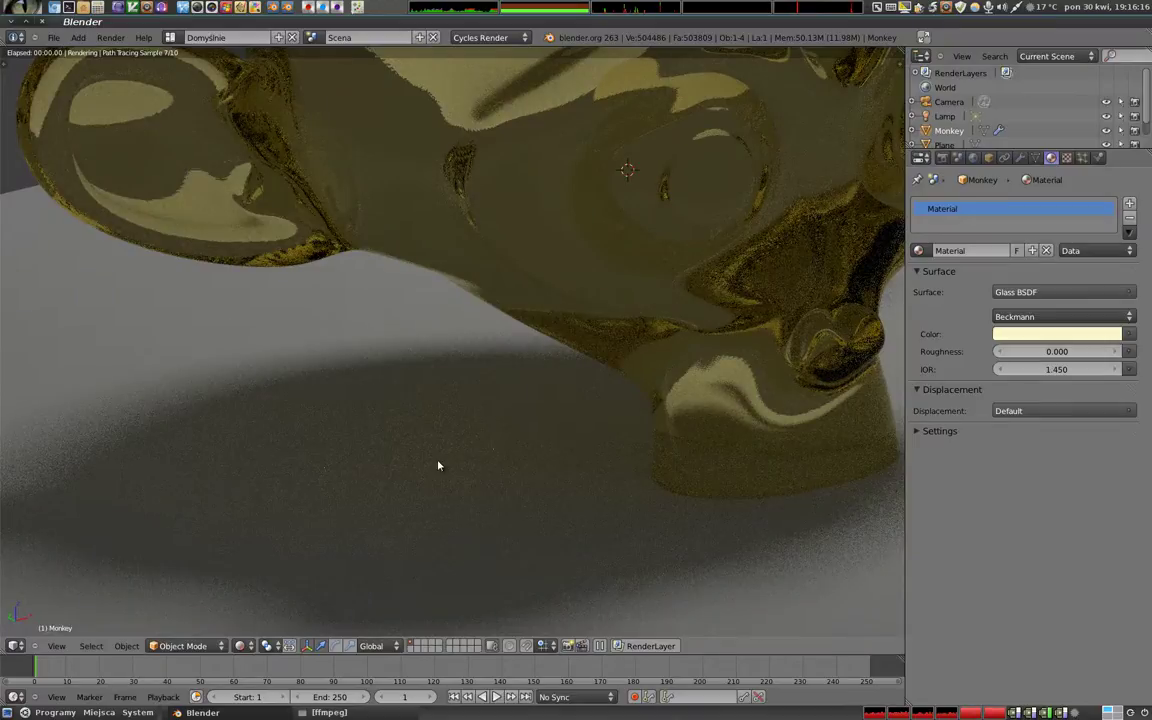
{"action": "scroll", "scroll_direction": "down", "scroll_amount": 3}
{"action": "scroll", "scroll_direction": "down", "scroll_amount": 3}
{"action": "middle_click", "coordinate": [518, 453]}
- Duplicate the ground plane and place the copy high above the monkey
{"action": "right_click", "coordinate": [593, 475]}
{"action": "key", "text": "shift+d"}
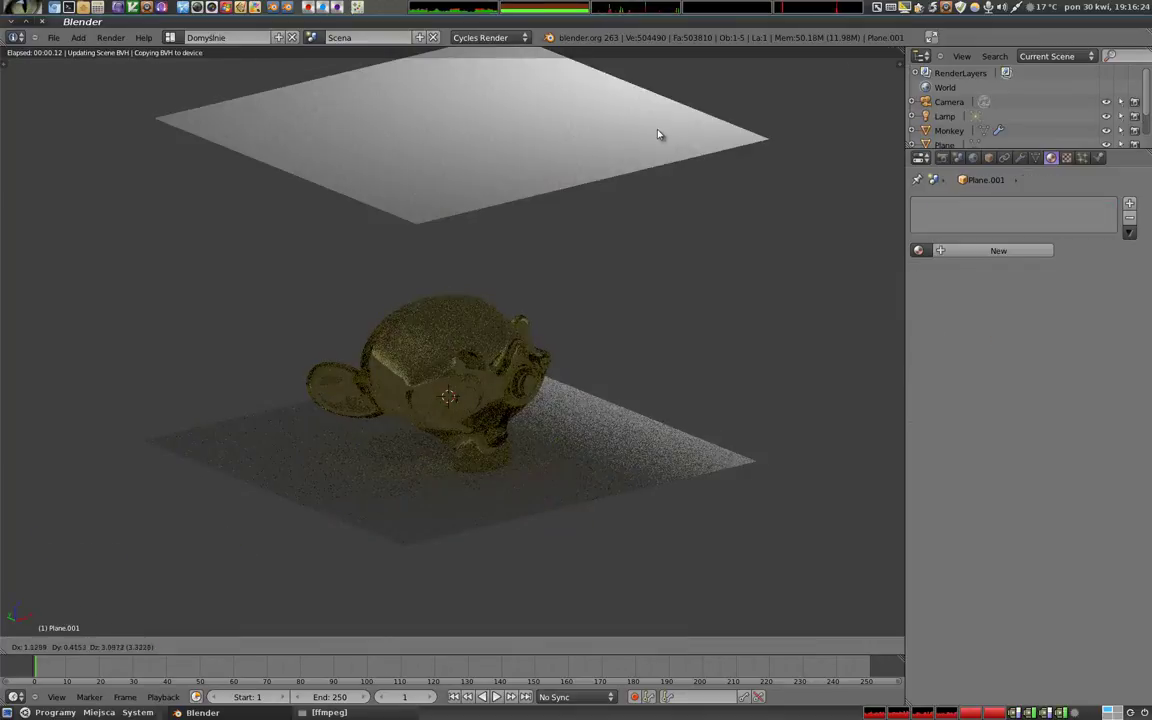
{"action": "left_click", "coordinate": [683, 115]}
{"action": "middle_click", "coordinate": [429, 383]}
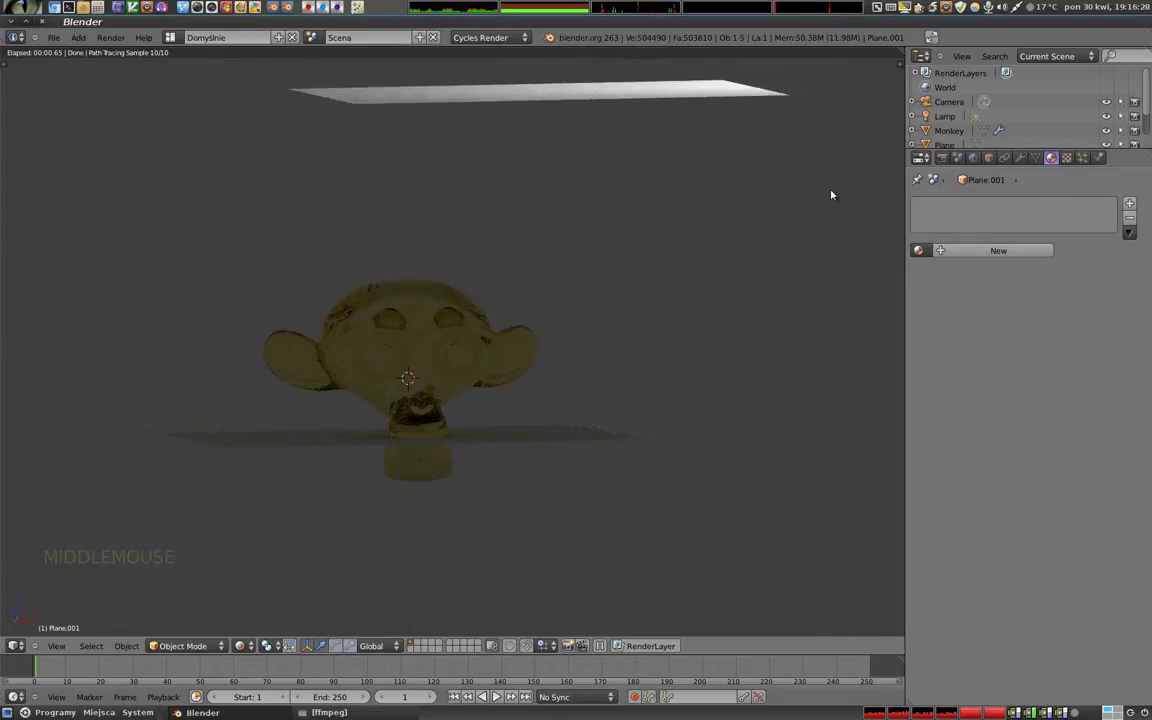
{"action": "right_click", "coordinate": [608, 94]}
- Give the top plane a new material with an Emission surface lighting the scene
{"action": "left_click", "coordinate": [1004, 251]}
{"action": "left_click", "coordinate": [1016, 292]}
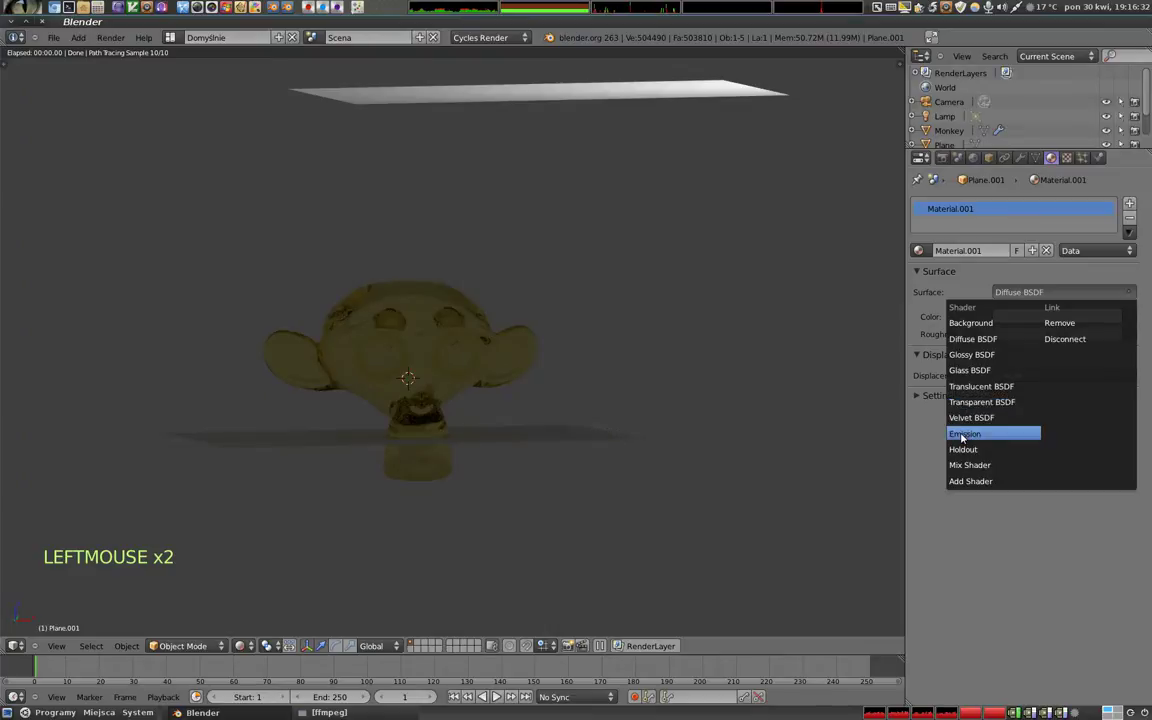
{"action": "middle_click", "coordinate": [571, 376]}
{"action": "middle_click", "coordinate": [385, 354]}
{"action": "scroll", "scroll_direction": "up", "scroll_amount": 3}
{"action": "scroll", "scroll_direction": "up", "scroll_amount": 3}
{"action": "middle_click", "coordinate": [572, 434]}
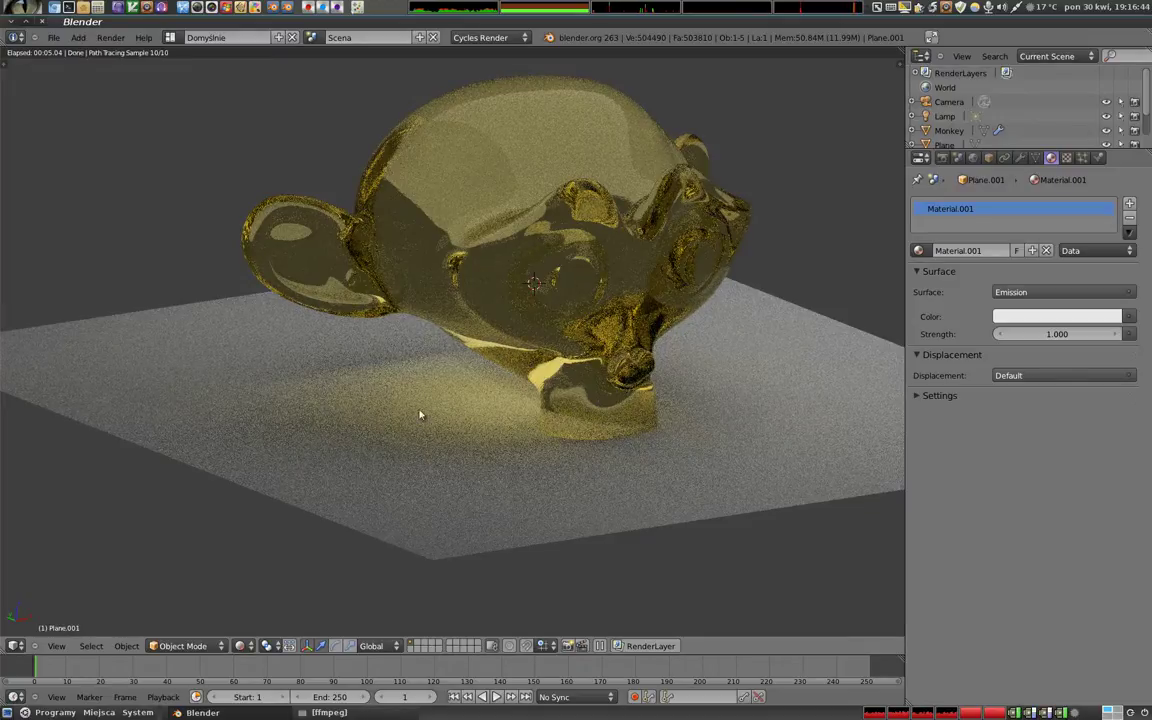
- Scale up the emission plane twice so the monkey gets softer shading and a broader shadow
{"action": "scroll", "scroll_direction": "down", "scroll_amount": 3}
{"action": "scroll", "scroll_direction": "down", "scroll_amount": 3}
{"action": "right_click", "coordinate": [610, 235]}
{"action": "key", "text": "s"}
{"action": "left_click", "coordinate": [657, 280]}
{"action": "key", "text": "s"}
{"action": "left_click", "coordinate": [638, 247]}
{"action": "scroll", "scroll_direction": "up", "scroll_amount": 3}
{"action": "scroll", "scroll_direction": "up", "scroll_amount": 3}
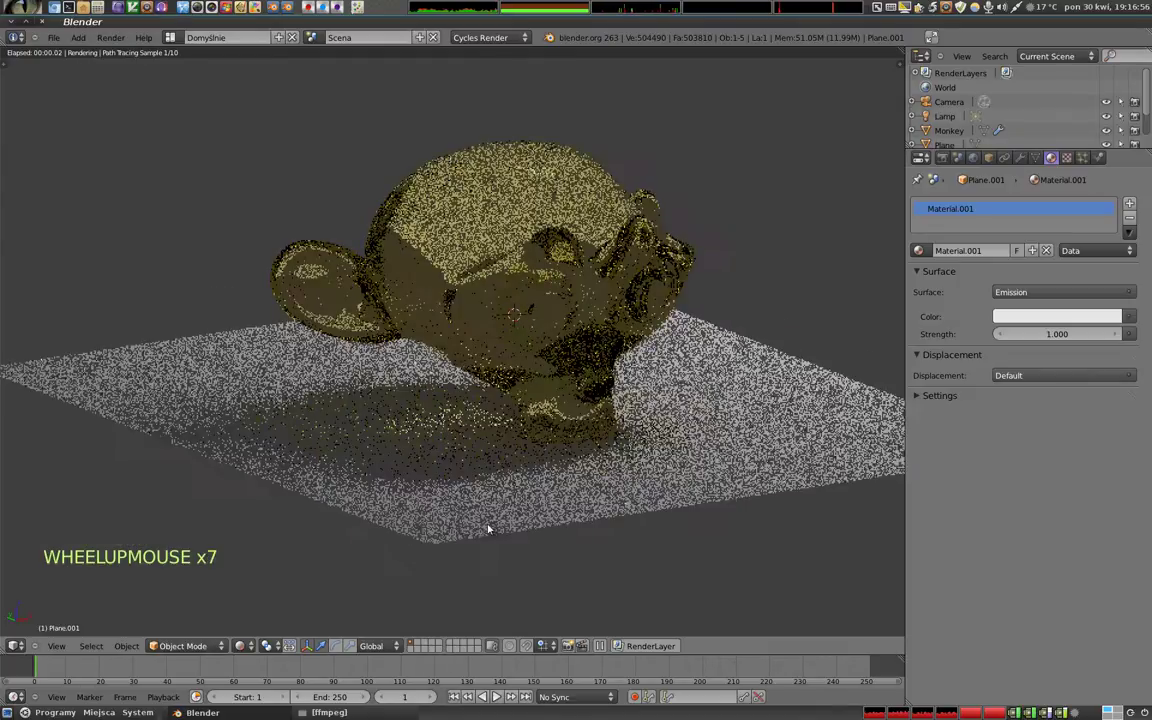
{"action": "scroll", "scroll_direction": "up", "scroll_amount": 3}
{"action": "middle_click", "coordinate": [545, 512]}
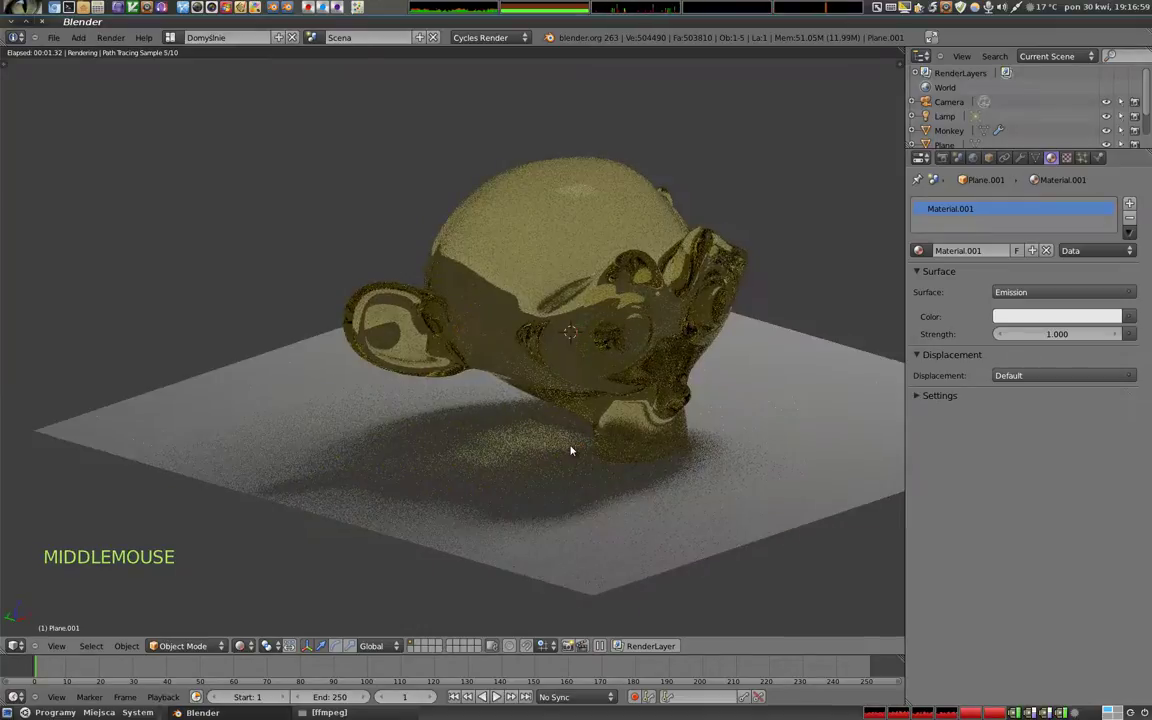
{"action": "middle_click", "coordinate": [715, 380]}
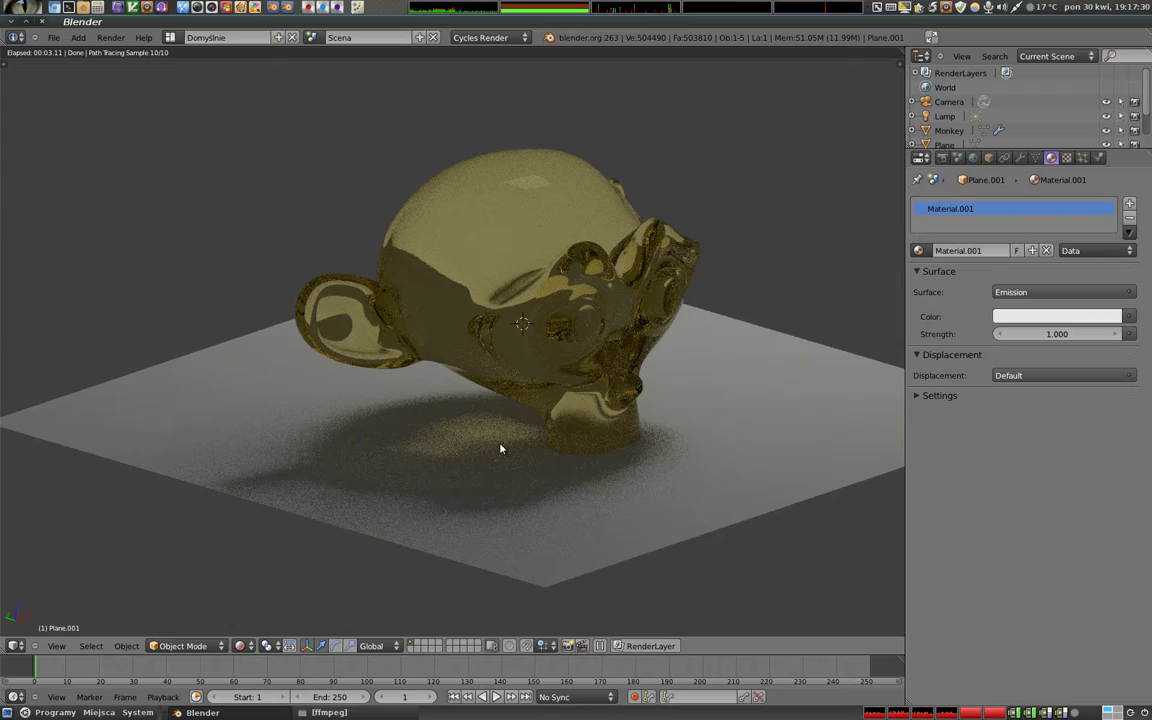
{"action": "middle_click", "coordinate": [530, 399]}
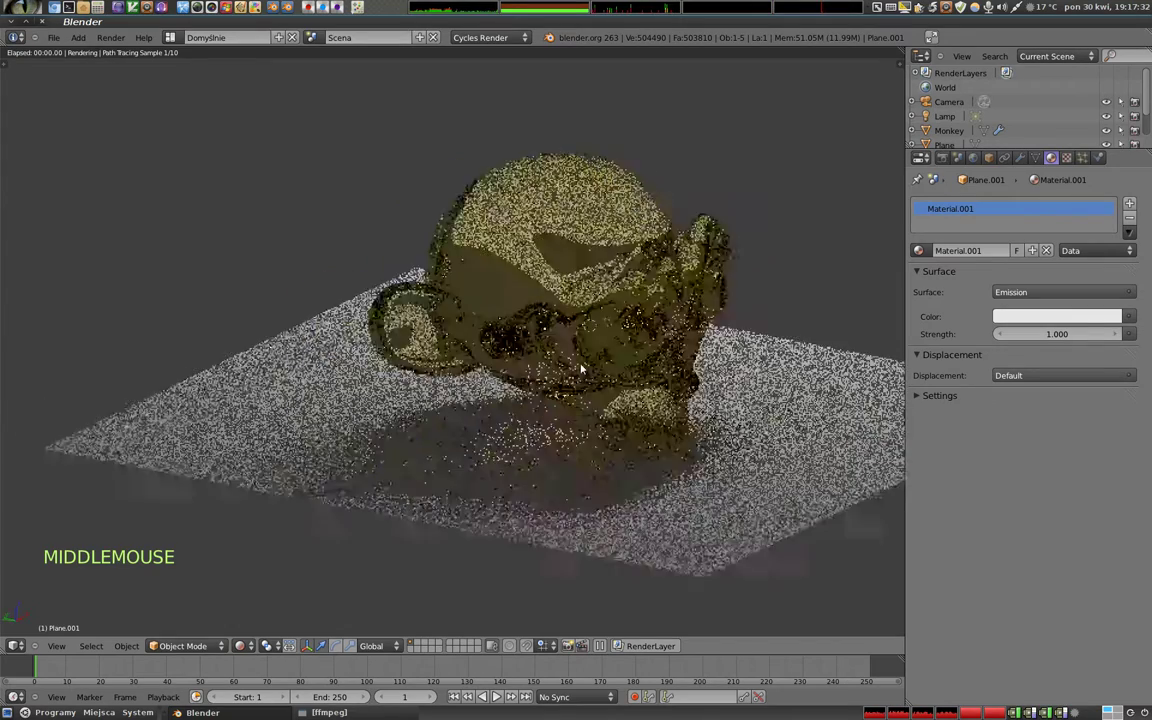
{"action": "middle_click", "coordinate": [534, 349]}
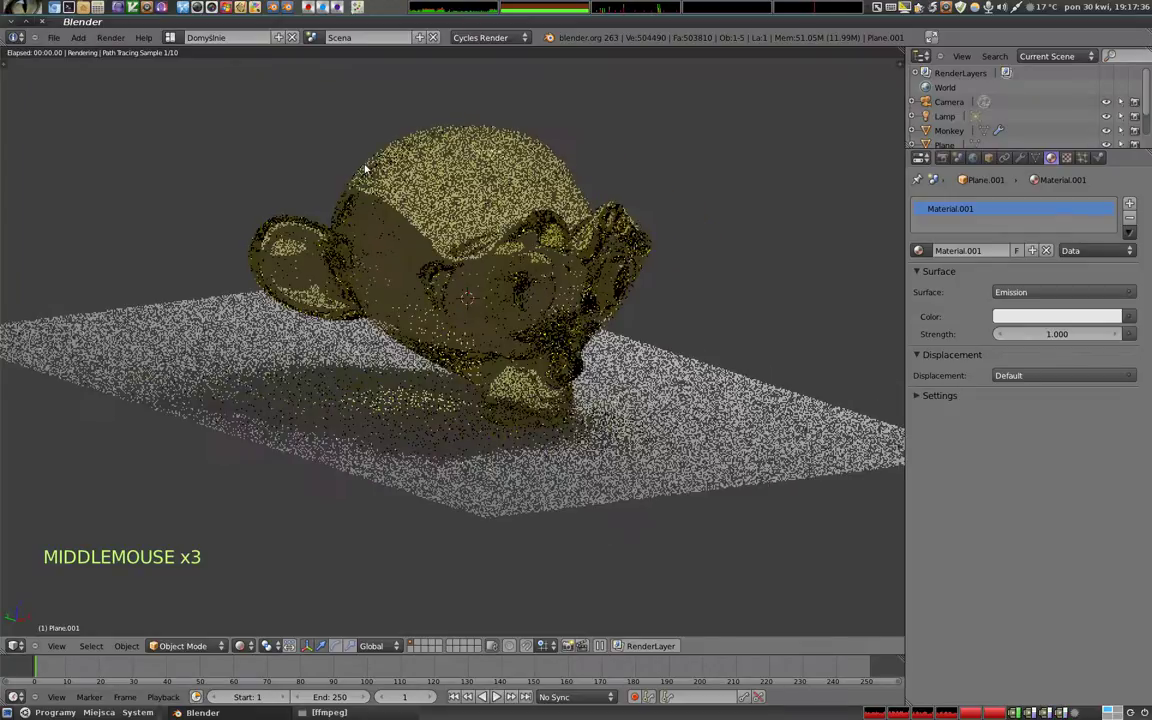
{"action": "middle_click", "coordinate": [355, 193]}
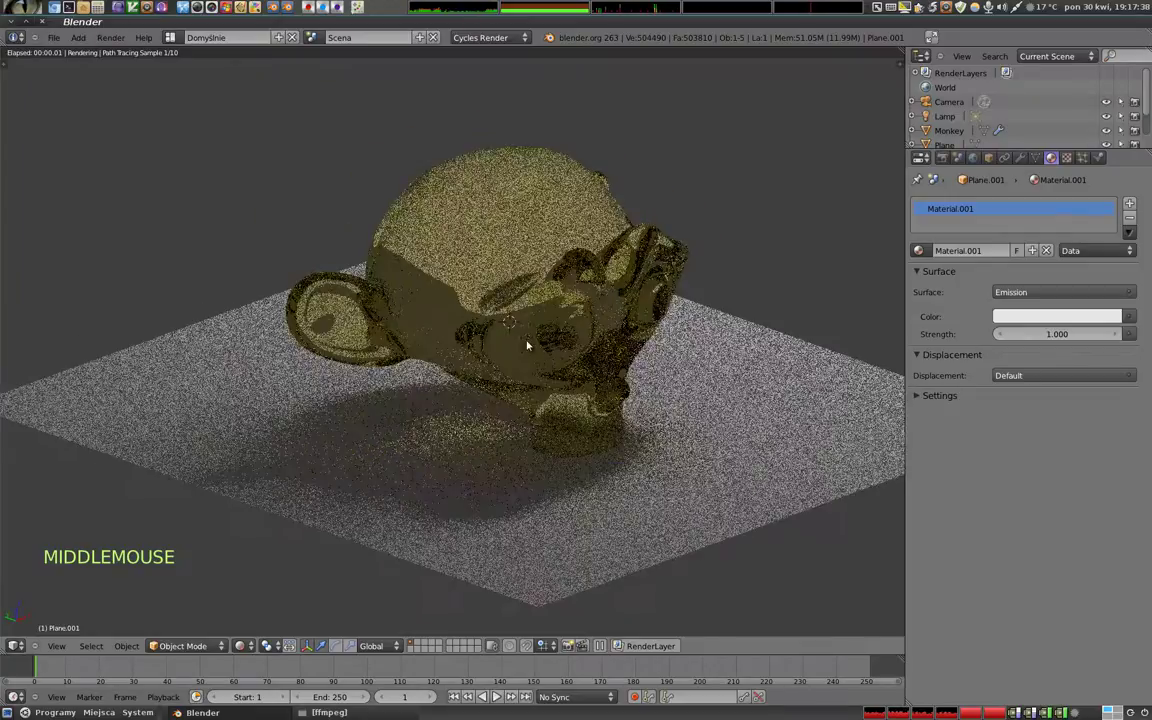
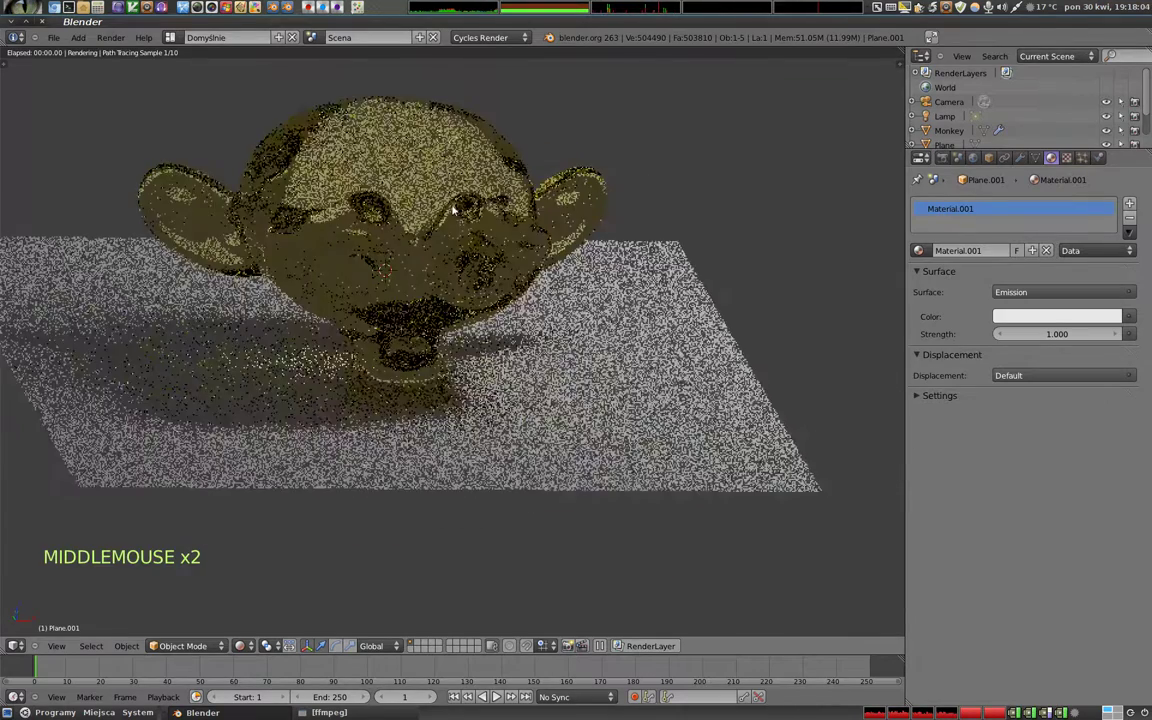
{"action": "middle_click", "coordinate": [157, 165]}
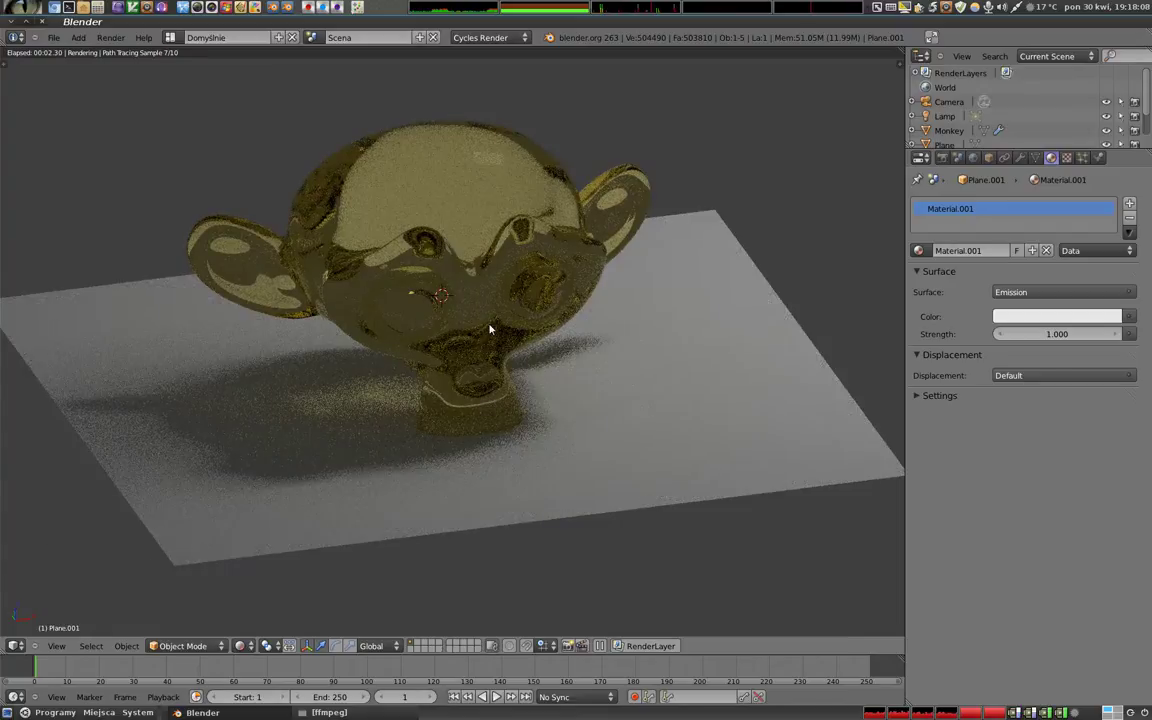
{"action": "middle_click", "coordinate": [494, 314]}
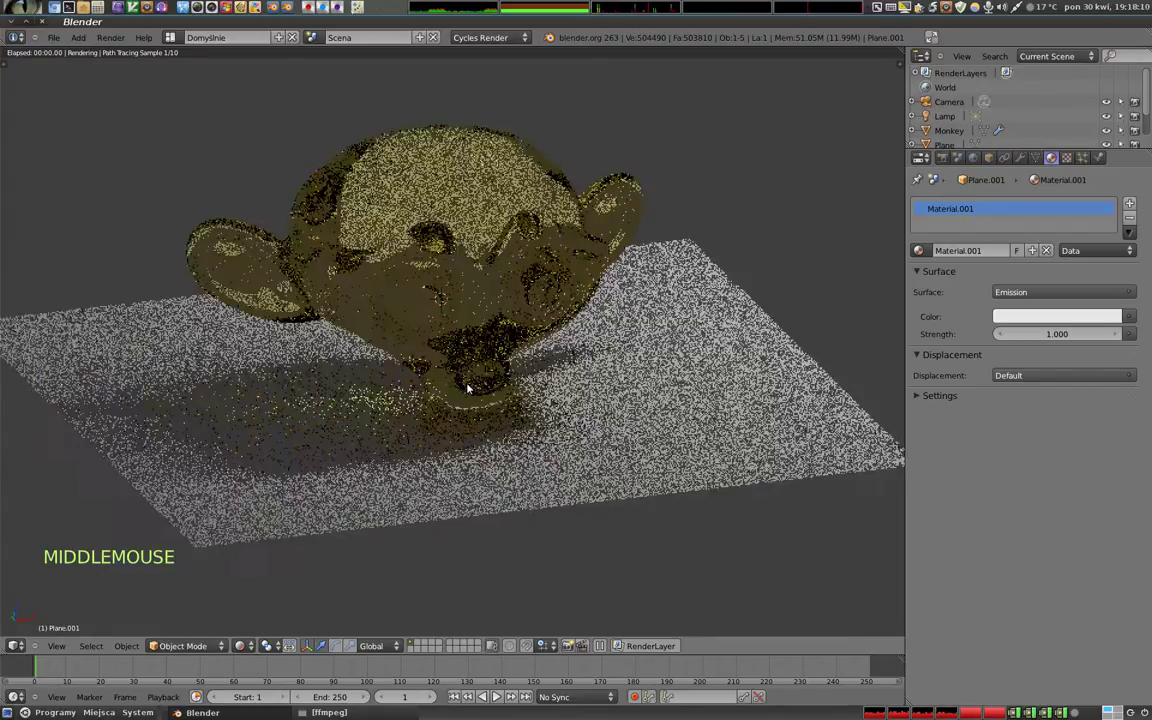